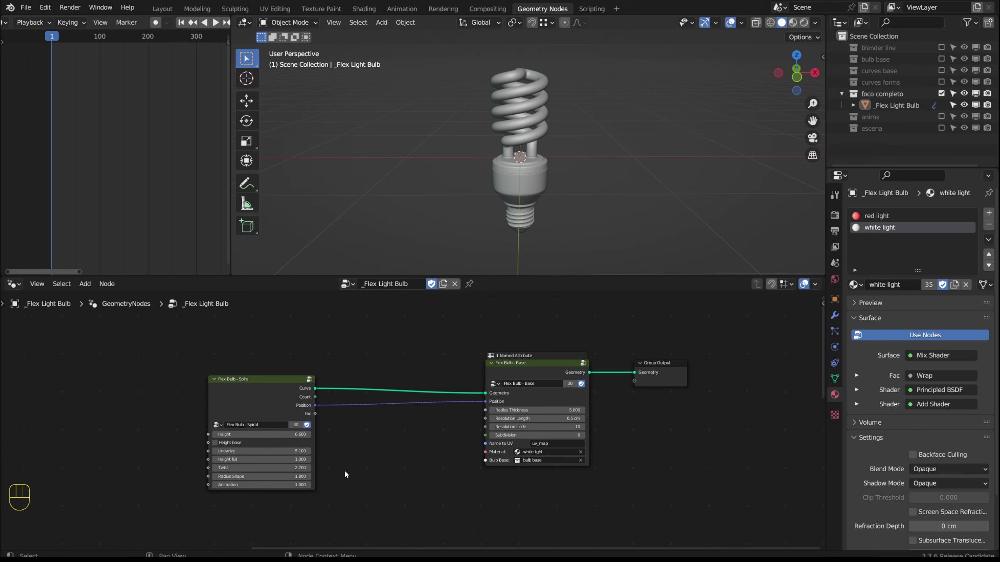
- Select the light bulb, enable the Wireframe overlay and bring the Base and Group Output nodes into view
scroll(up, 3)
click(515, 184)
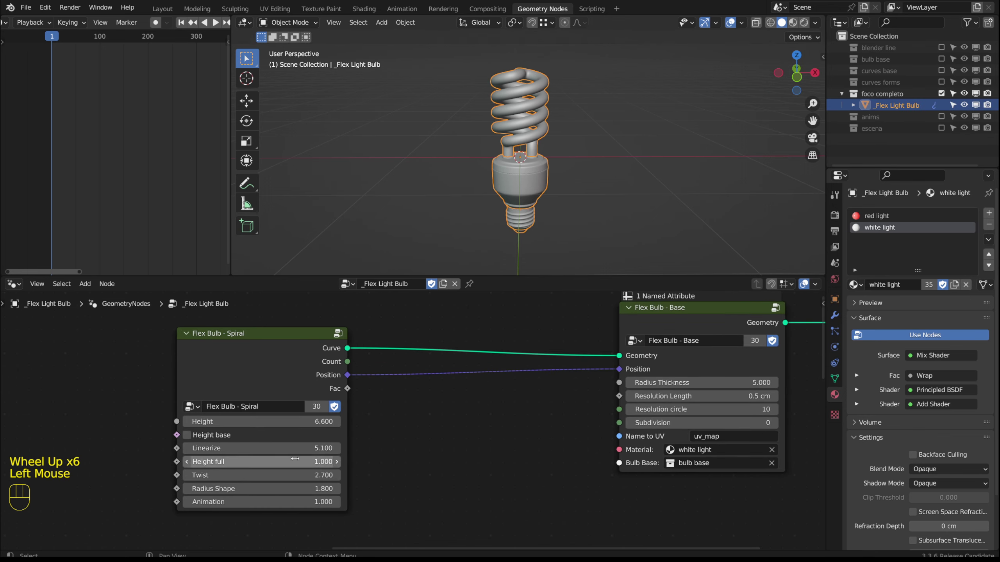
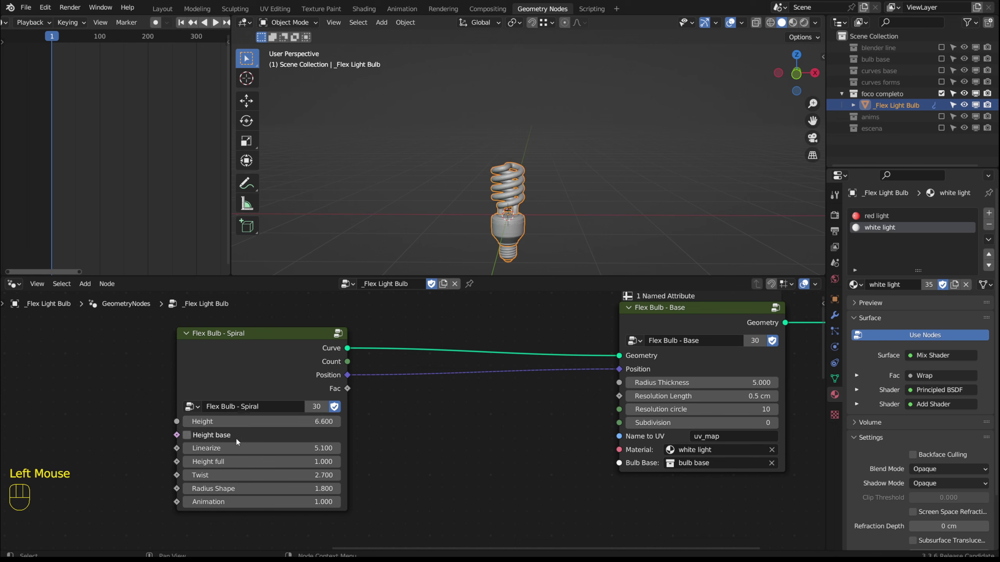
click(208, 436)
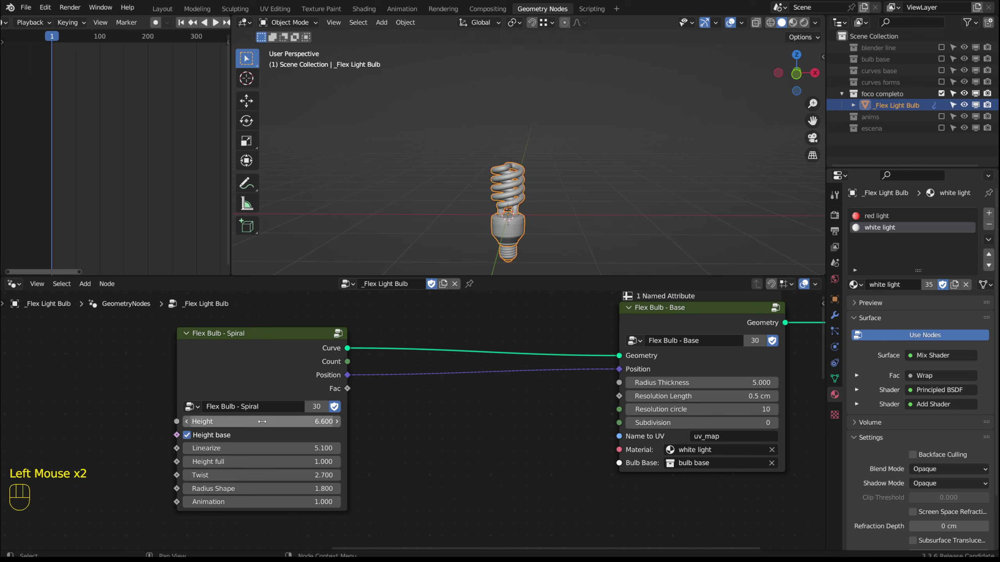
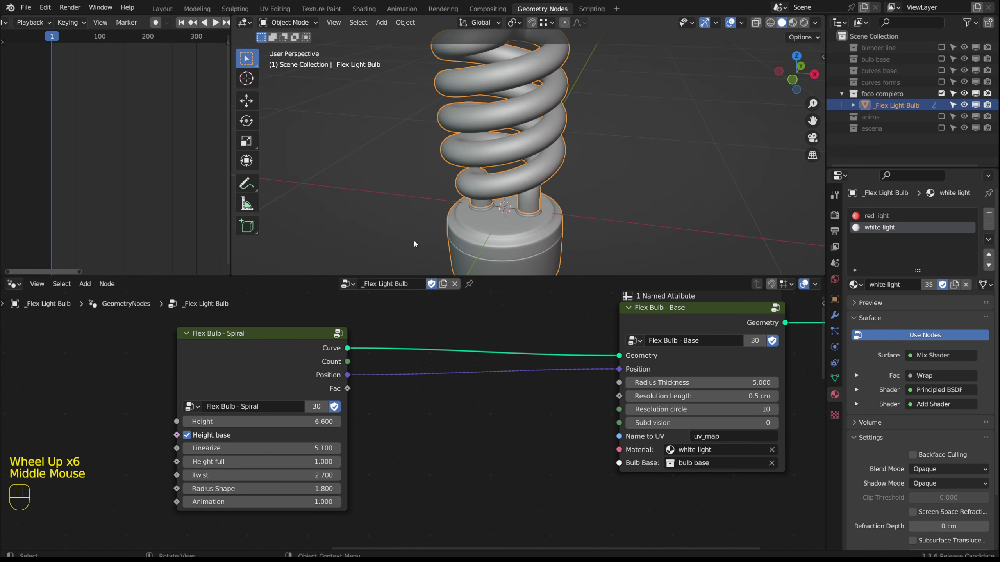
middle_click(435, 190)
scroll(down, 3)
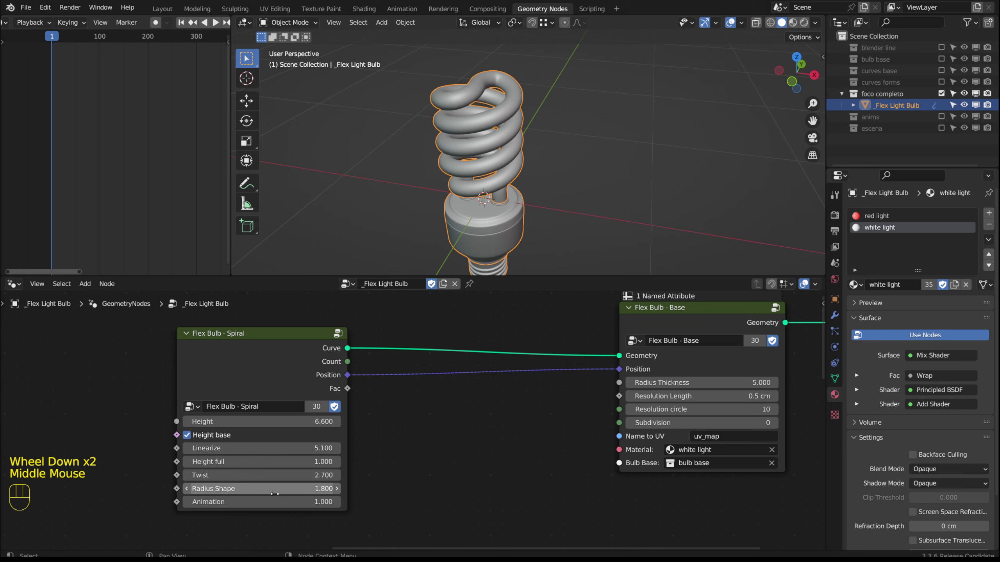
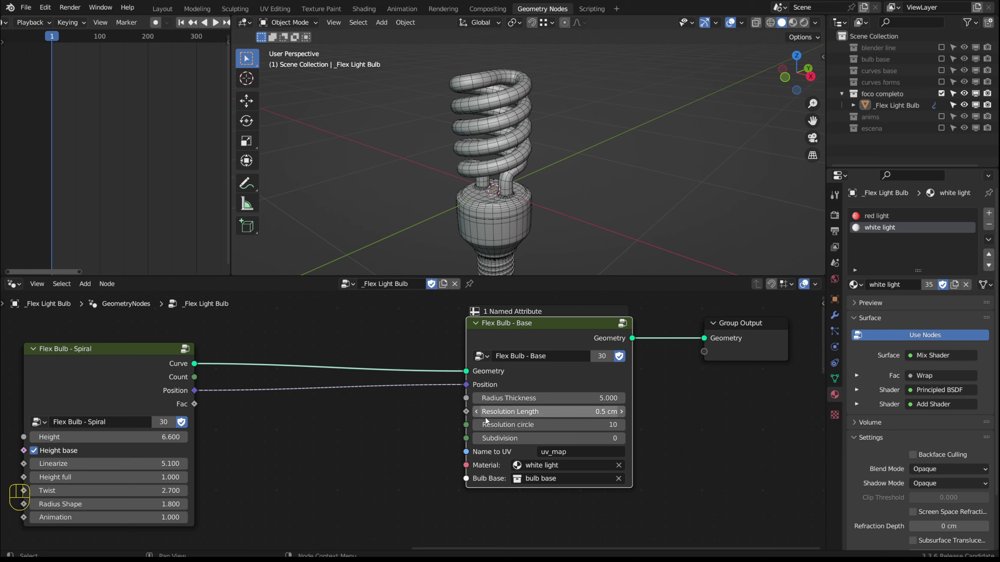
click(68, 382)
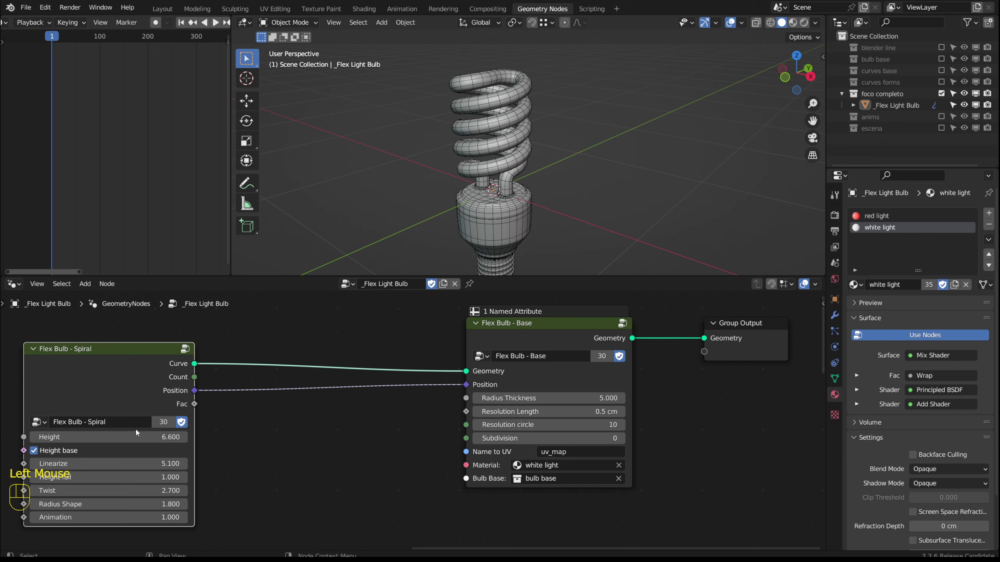
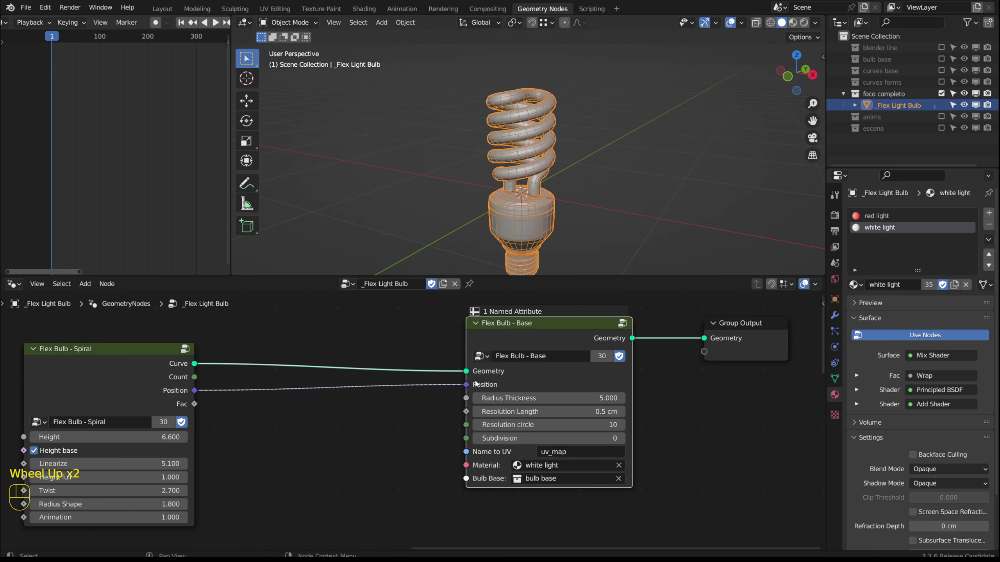
- Add a Flex Bulb - Shape node between Spiral and Base, feeding its Position into Base
drag(329, 417, 413, 404)
click(390, 411)
key(shift+a)
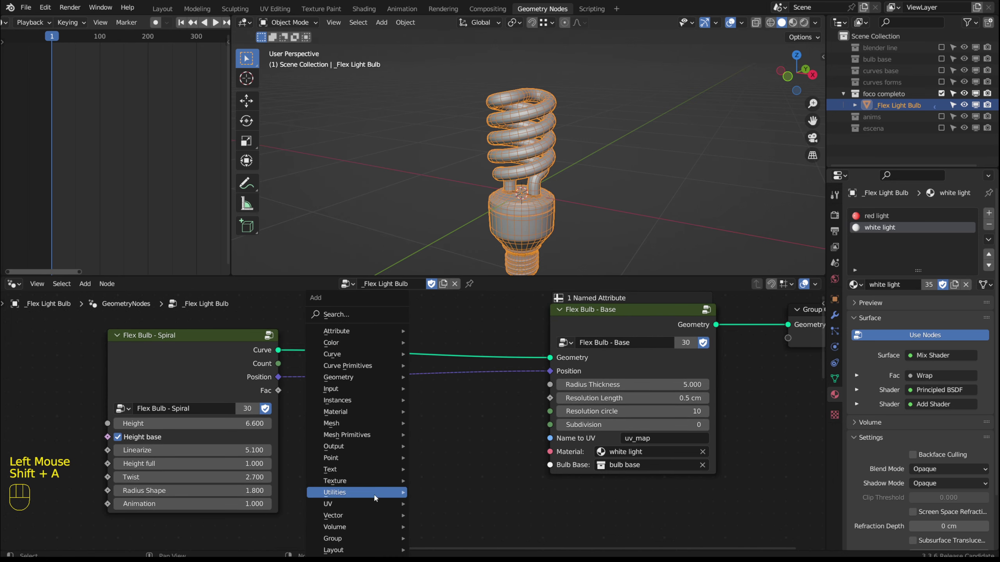
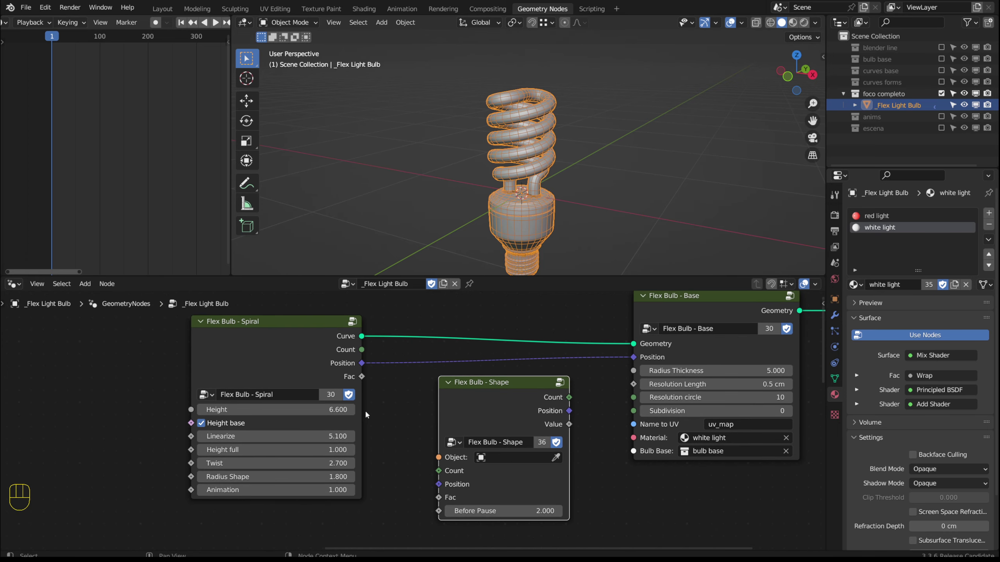
drag(494, 388, 486, 361)
drag(487, 361, 492, 358)
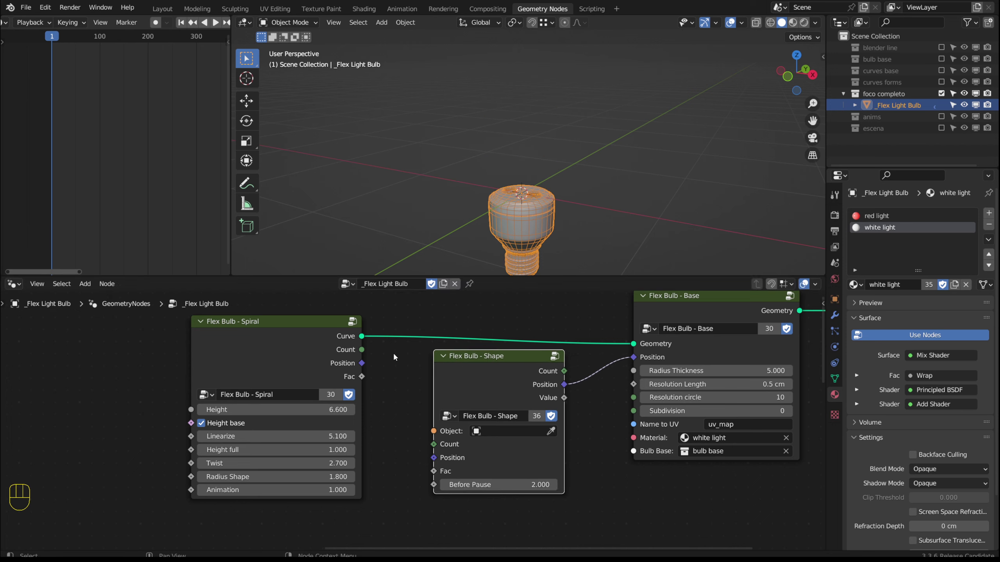
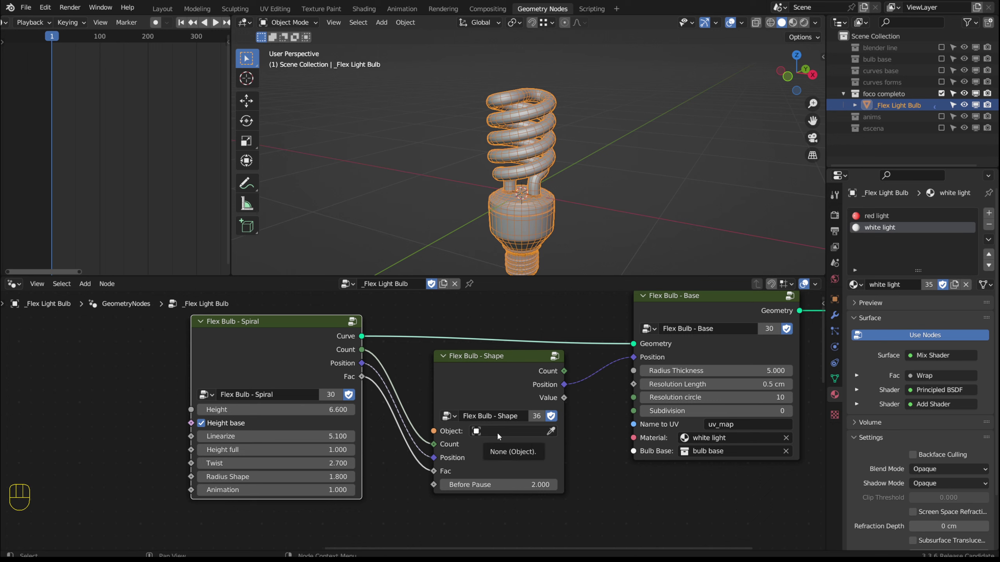
- Pick the Circle curve as the Shape object and lower Spiral's last value to 1.100 to preview
drag(500, 435, 487, 355)
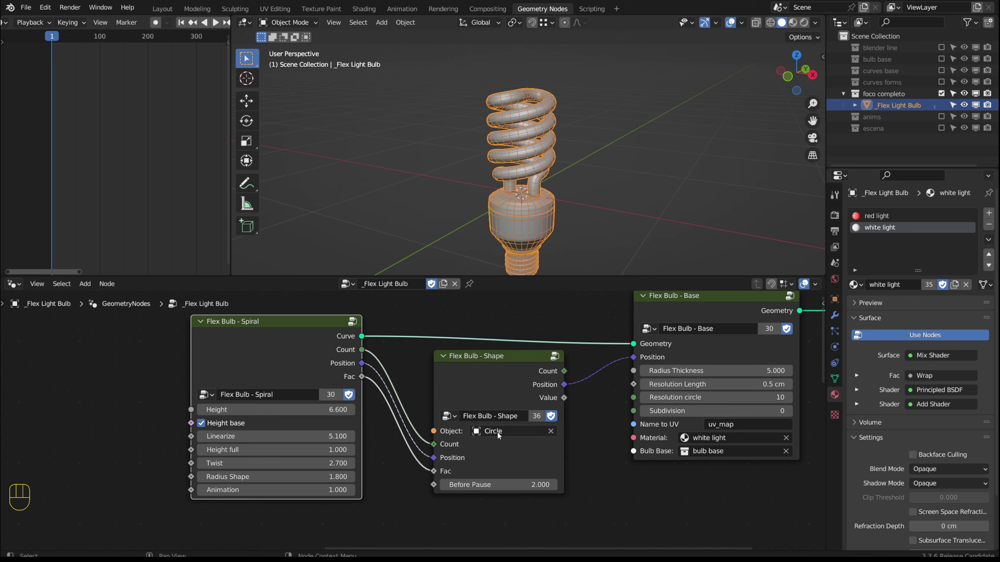
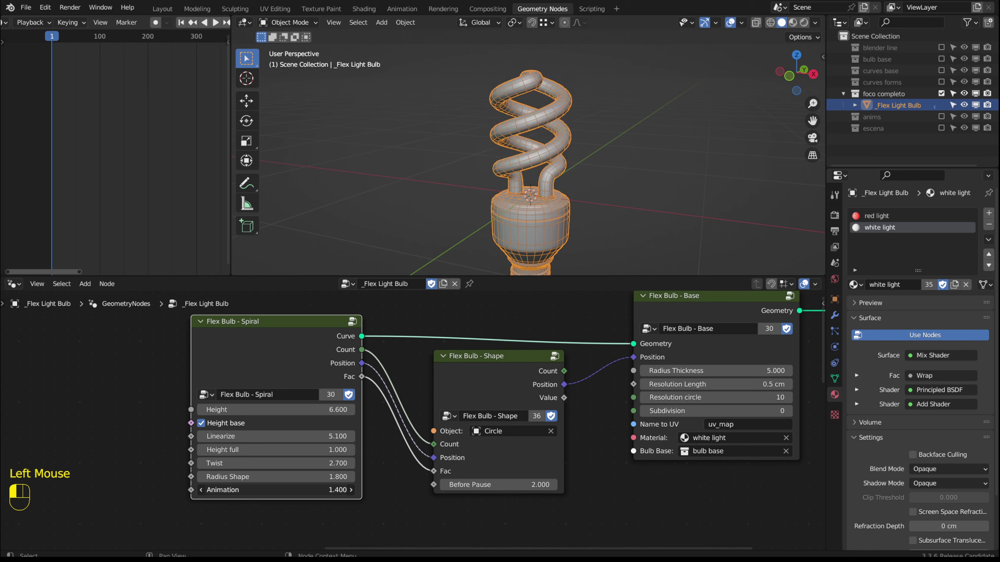
drag(506, 434, 480, 321)
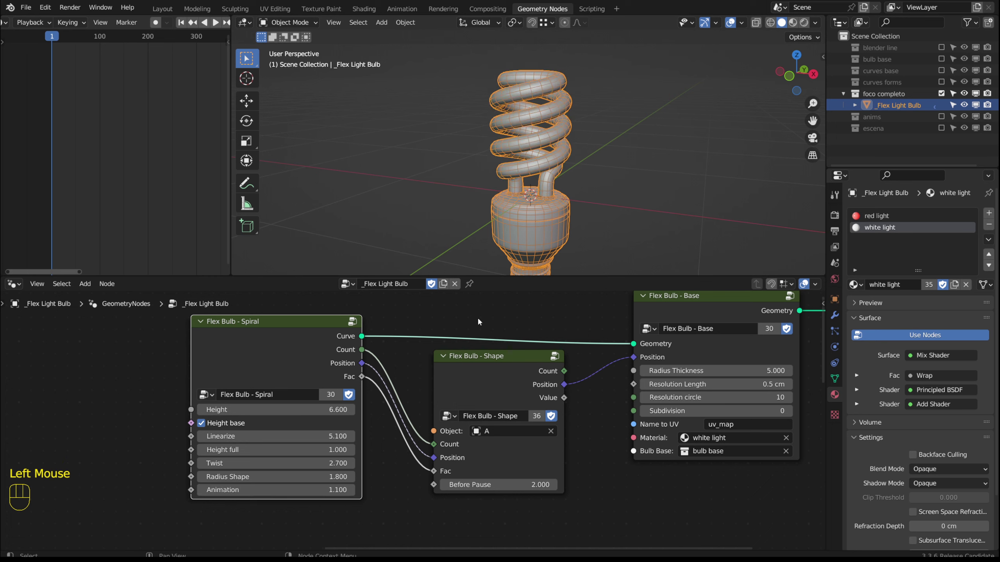
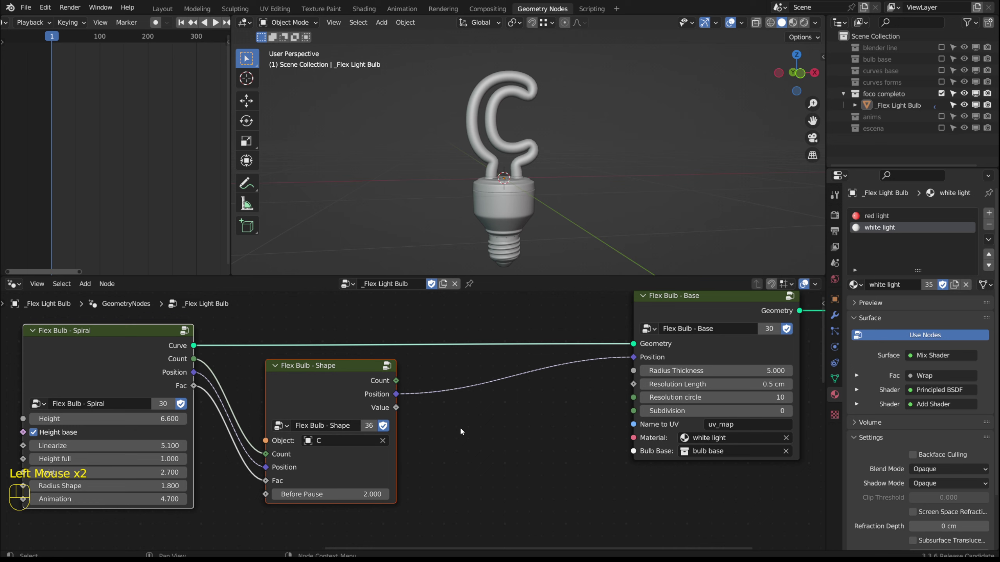
click(449, 425)
- Duplicate the Shape node and link the first node's Count, Position and Value into the copy
drag(311, 382, 266, 379)
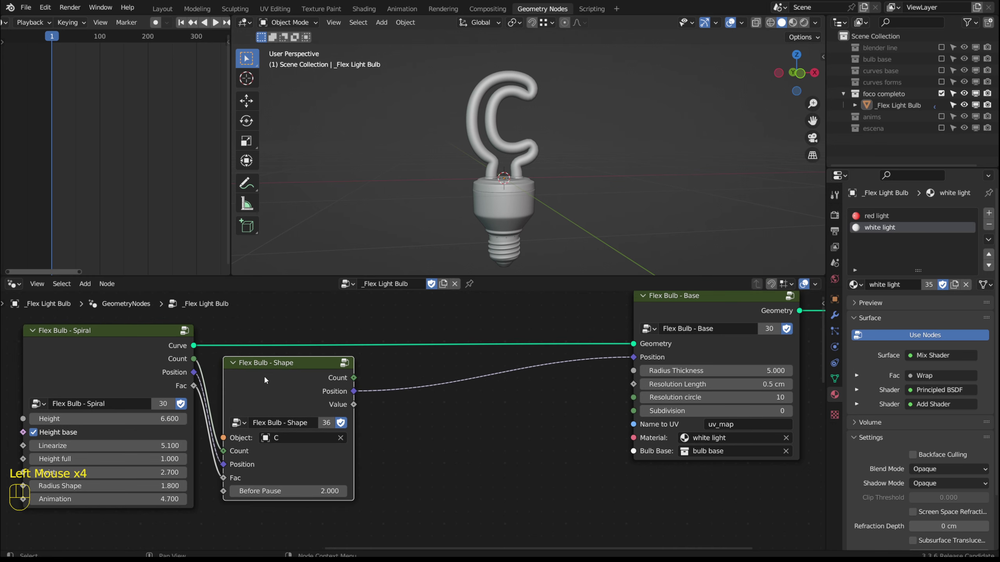
key(shift+d)
click(427, 379)
drag(356, 379, 380, 433)
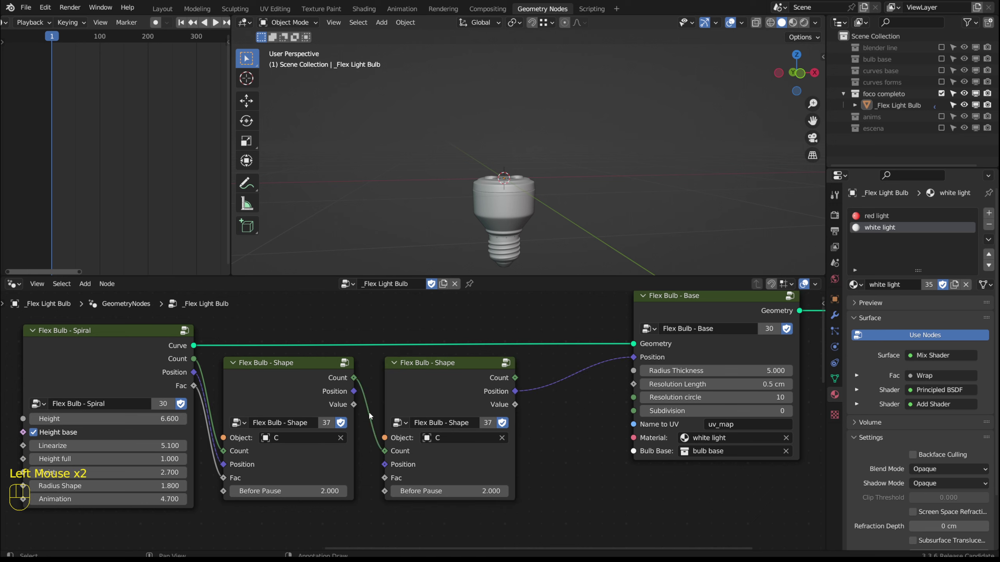
drag(356, 393, 386, 460)
drag(355, 406, 392, 475)
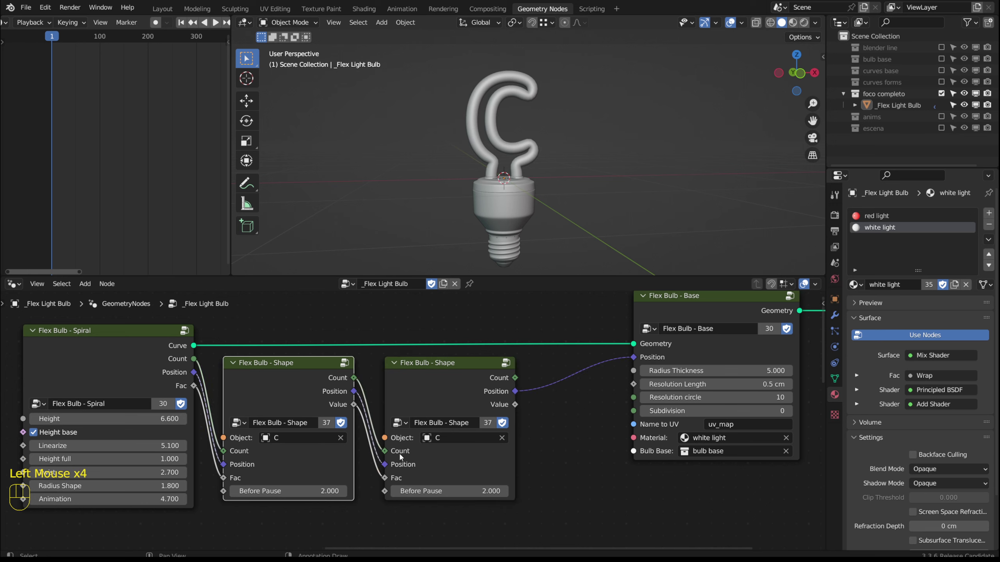
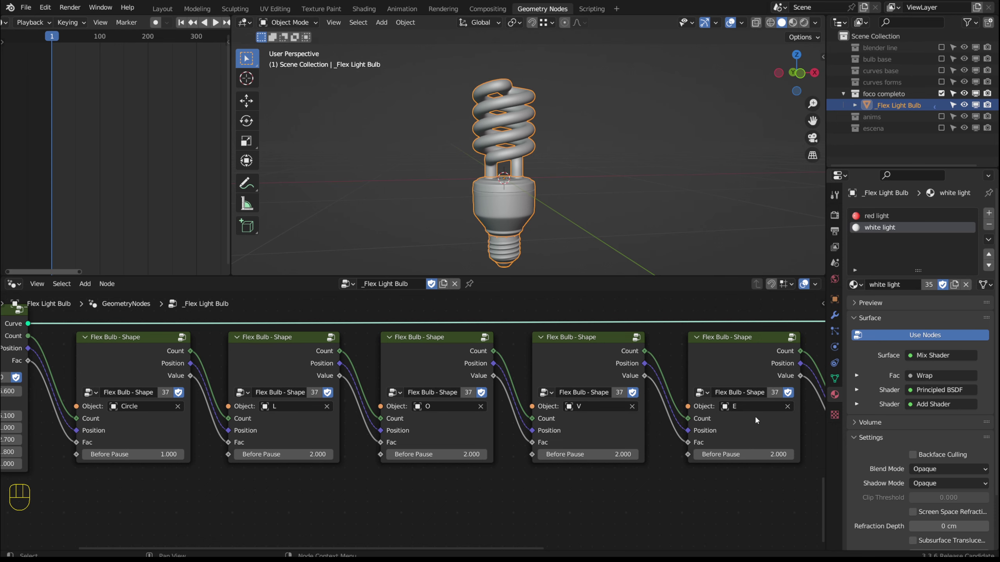
- Bring the Heart shape node into view and show the curves forms collection of letter outlines
scroll(down, 3)
drag(751, 424, 630, 433)
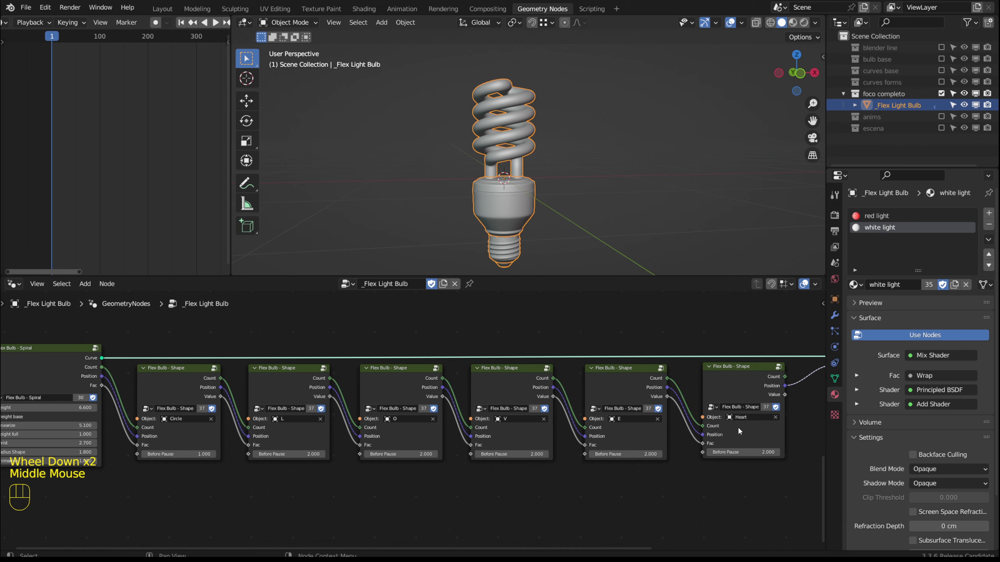
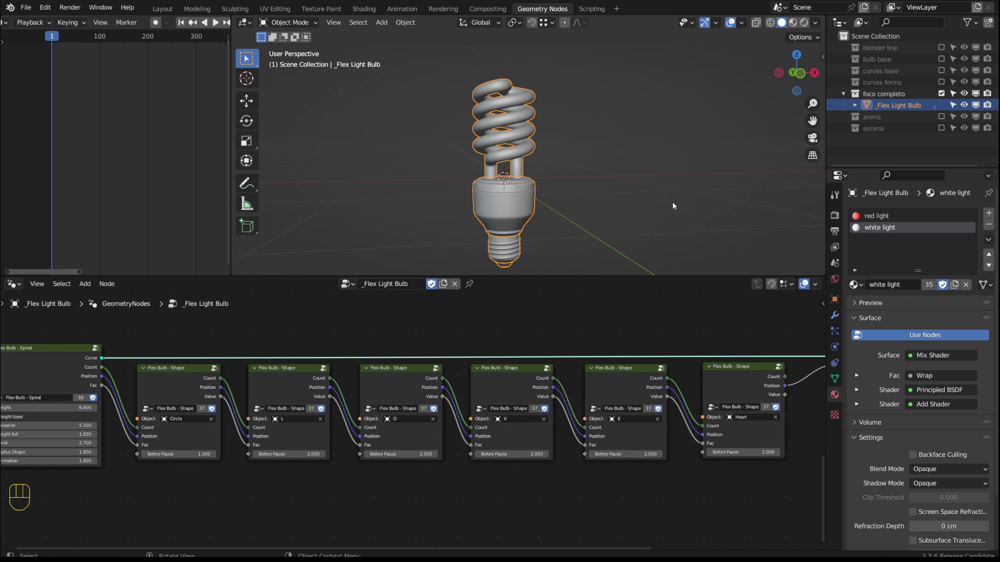
click(944, 94)
- Expand the curves forms collection to list its letter curves A, B, C, Circle, D, E, F
click(944, 86)
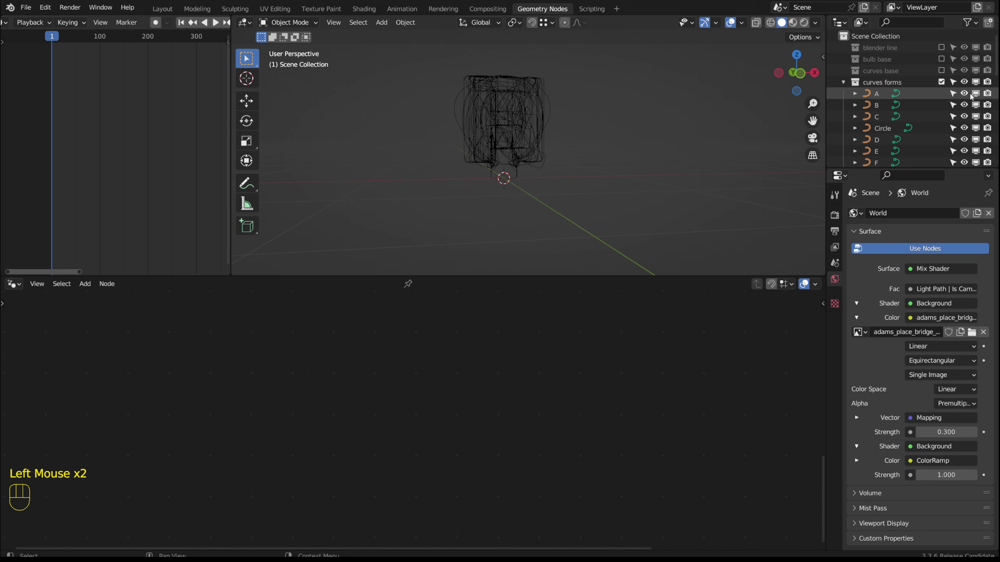
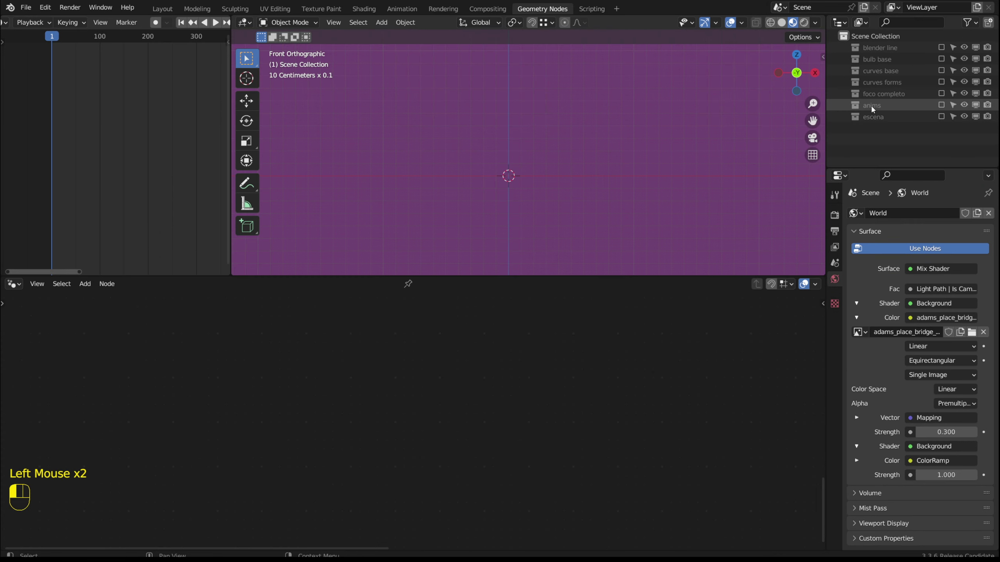
- Enable the anims collection and select the z Letters bulb rig
click(943, 107)
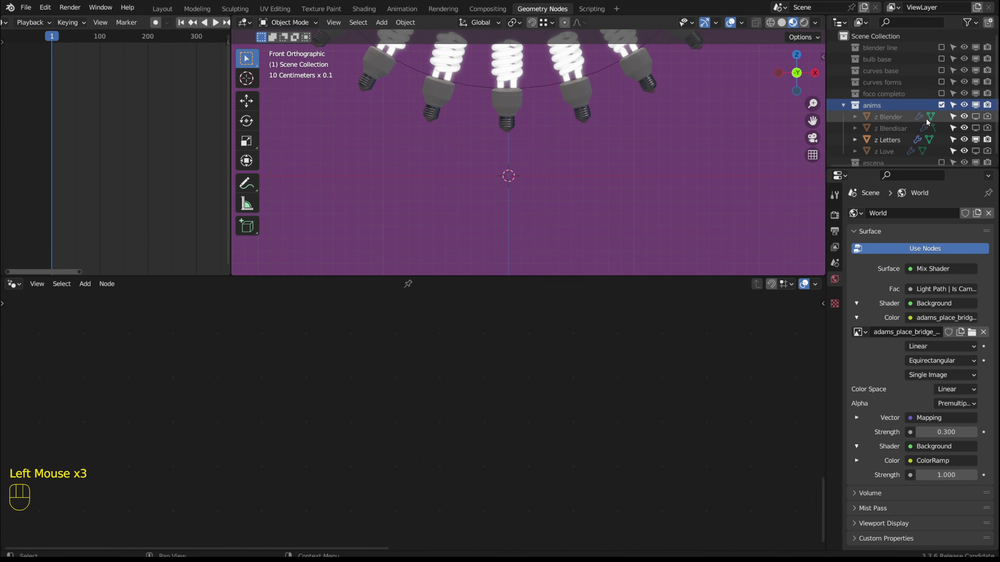
click(894, 142)
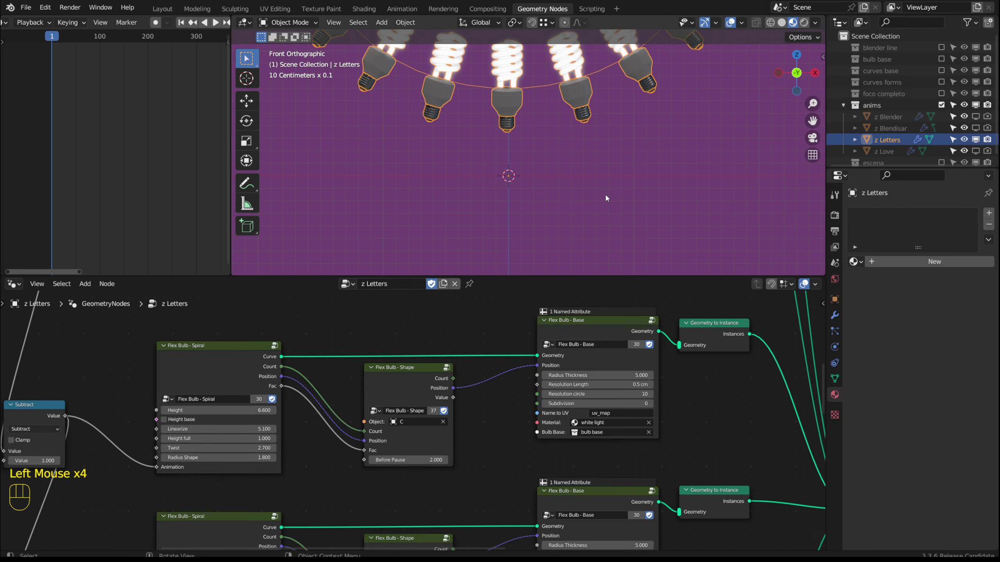
scroll(down, 3)
scroll(up, 3)
scroll(down, 3)
- Bring the whole z Letters node tree into view and select its Instance on Points node
drag(530, 416, 404, 427)
scroll(down, 3)
middle_click(435, 420)
scroll(up, 3)
click(579, 351)
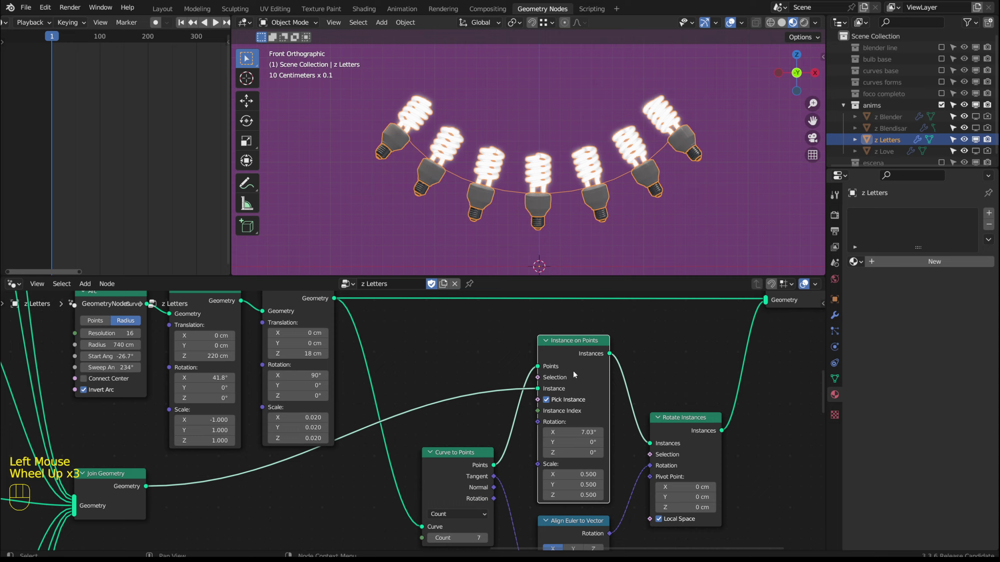
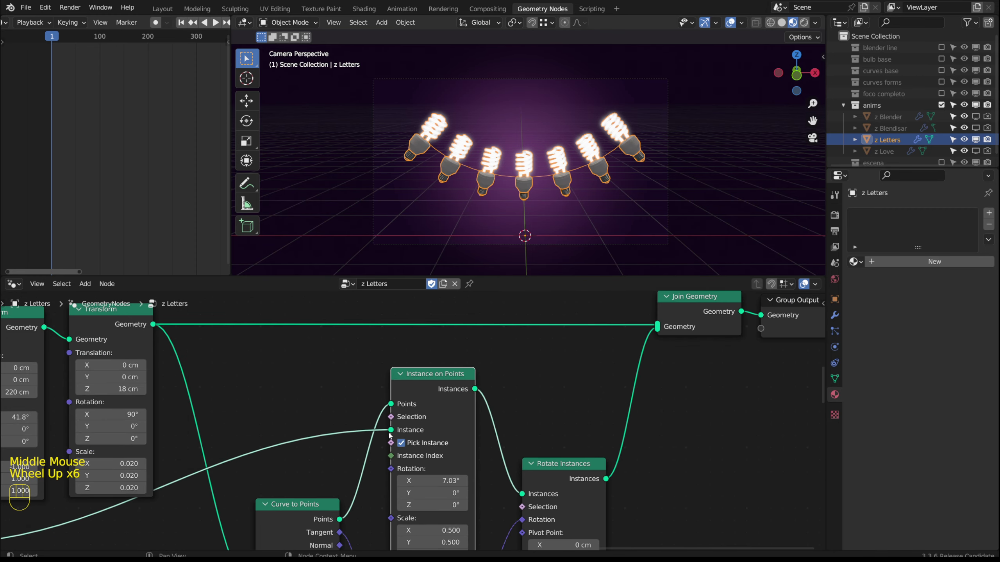
- Scroll the z Letters node tree to the Scene Time, Multiply and Subtract nodes
scroll(up, 3)
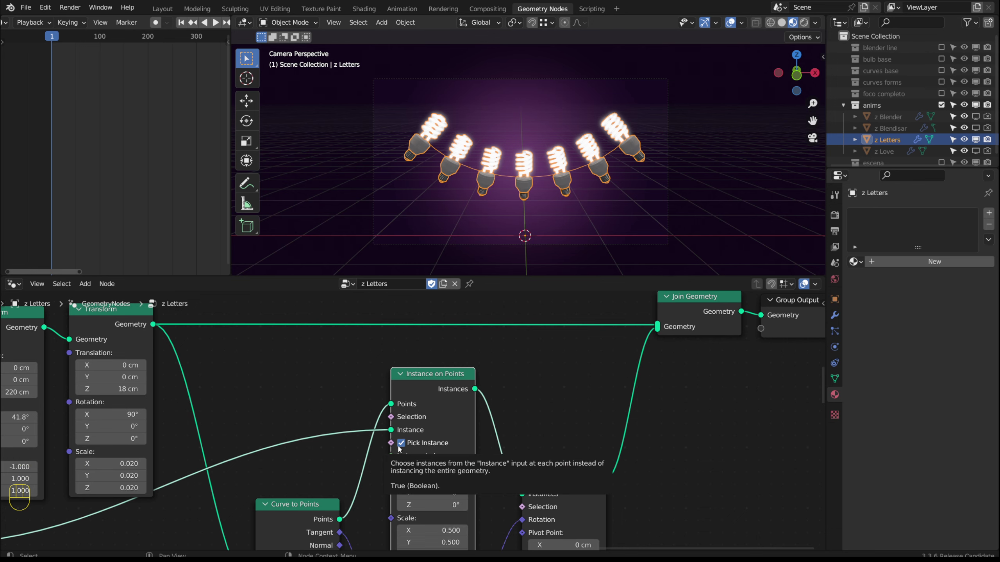
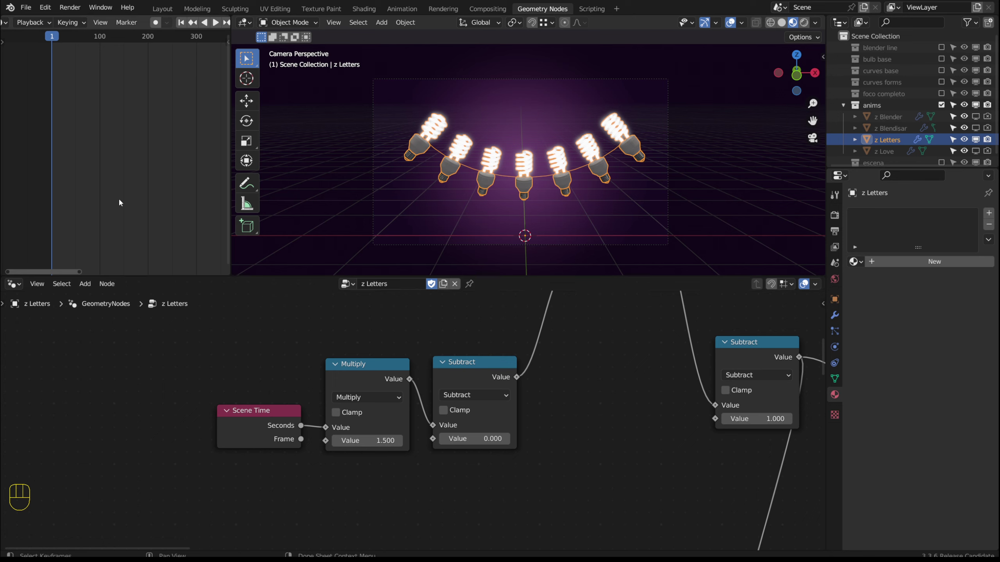
- Play the animation and keyframe the time Multiply value so the bulbs form letters A–G
click(214, 23)
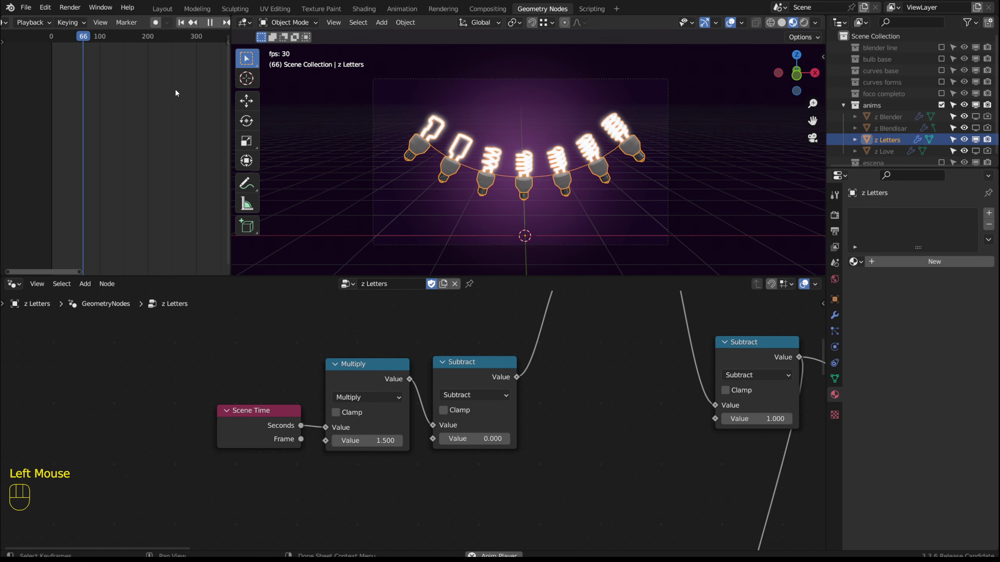
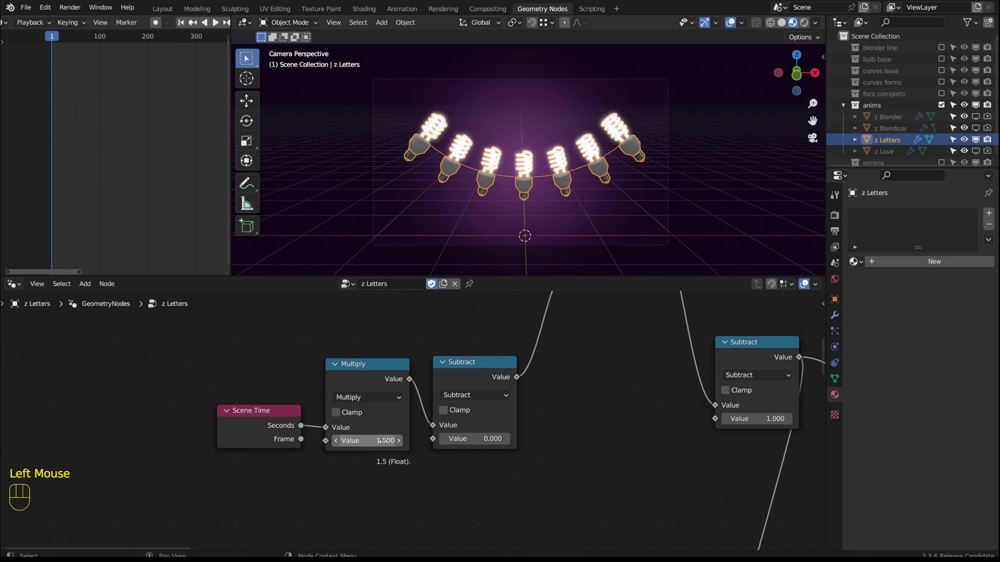
key(i)
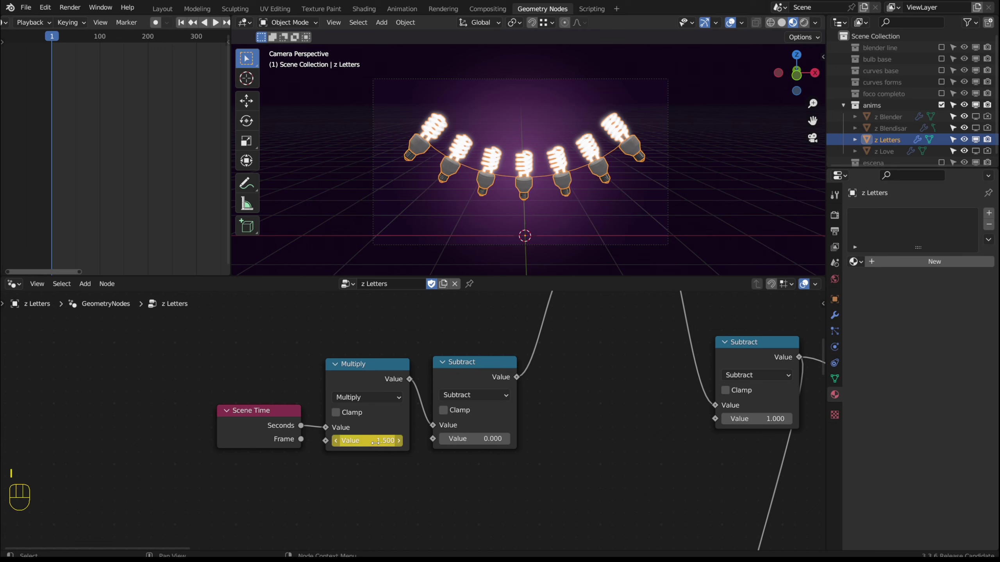
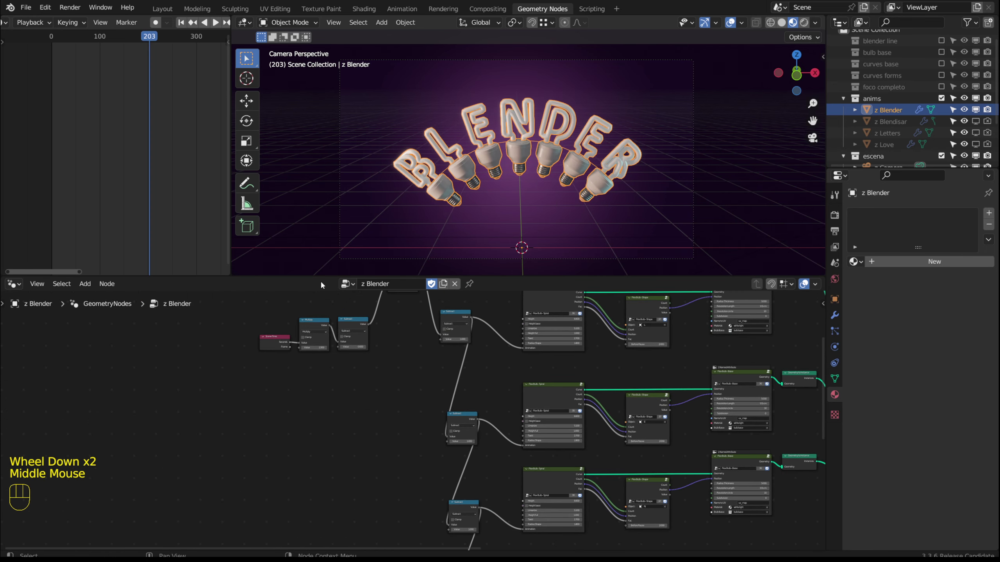
- Play and stop the BLENDER animation, then hide z Blender and show the z Blendisar rig
click(190, 27)
click(221, 24)
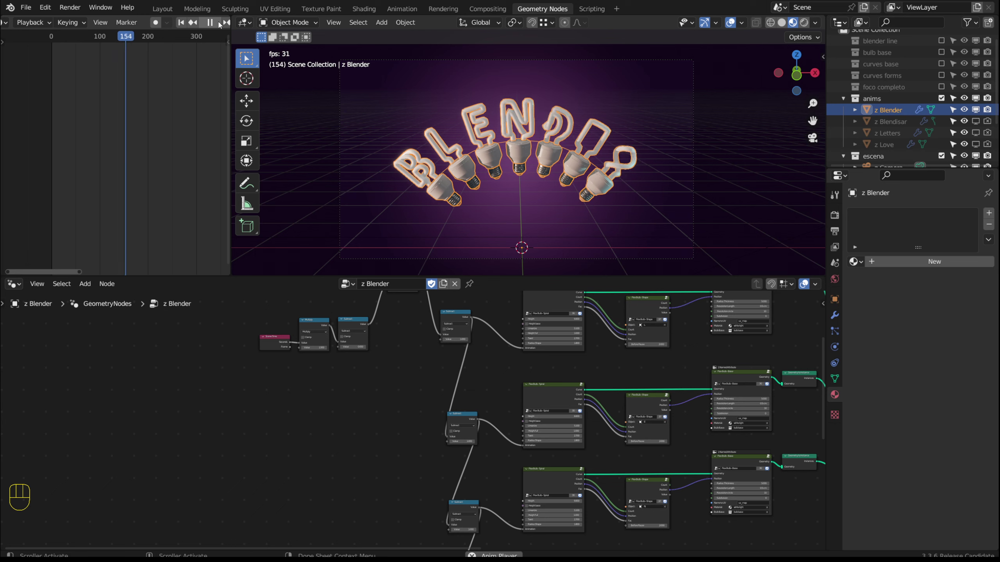
click(221, 24)
click(980, 115)
click(990, 122)
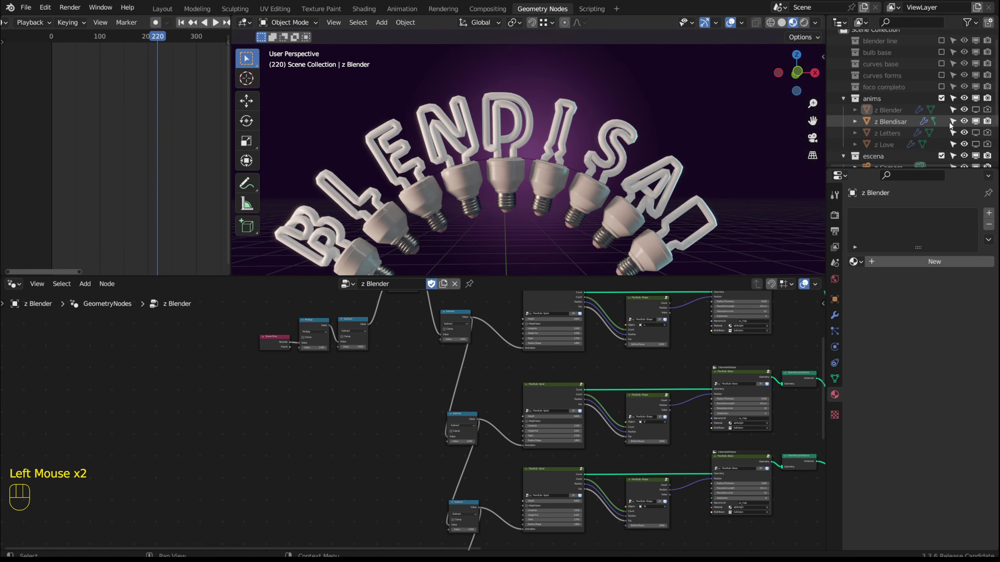
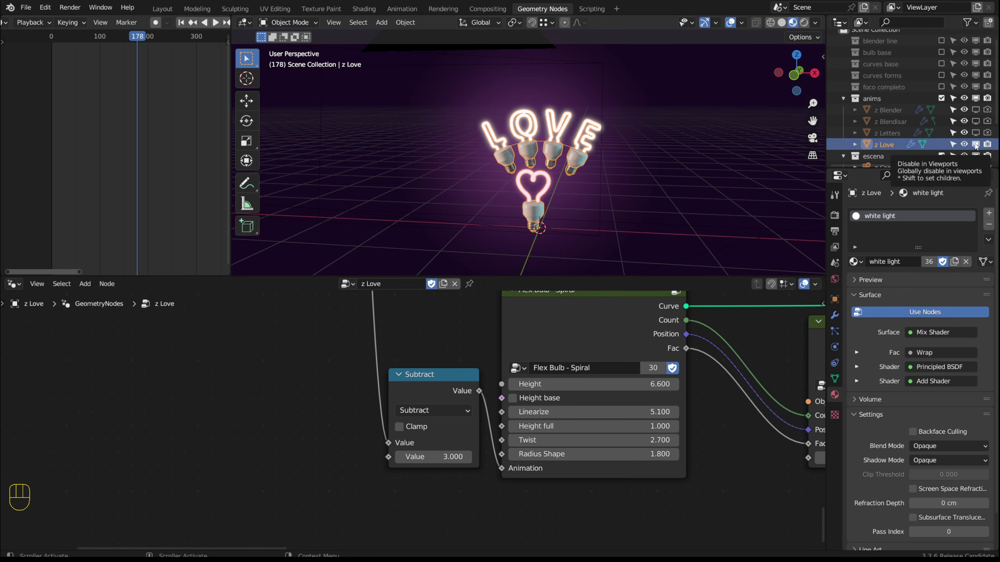
- Hide the z Love rig in viewports, show z Letters and select it so its A-G bulbs line the arc
click(981, 145)
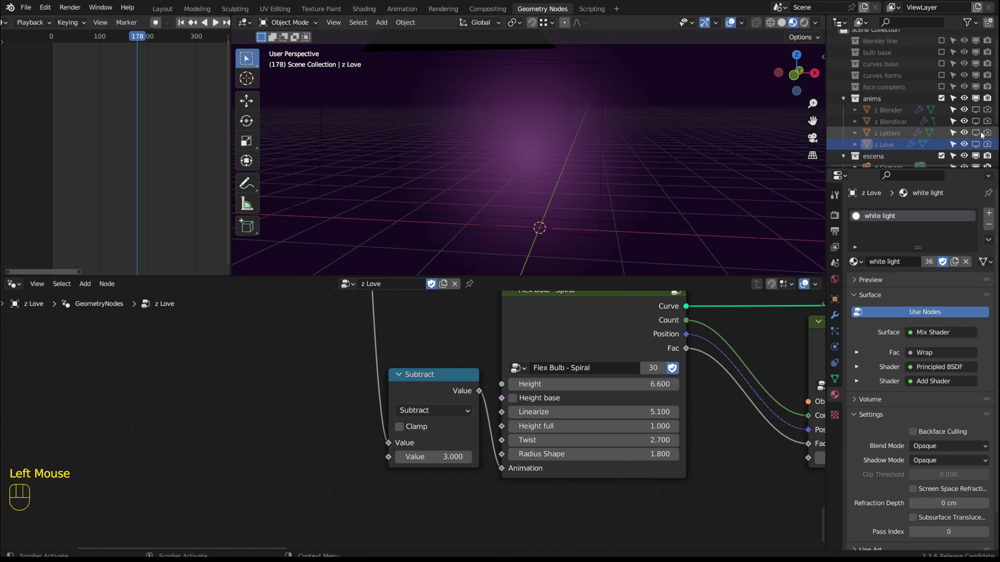
click(997, 134)
click(578, 180)
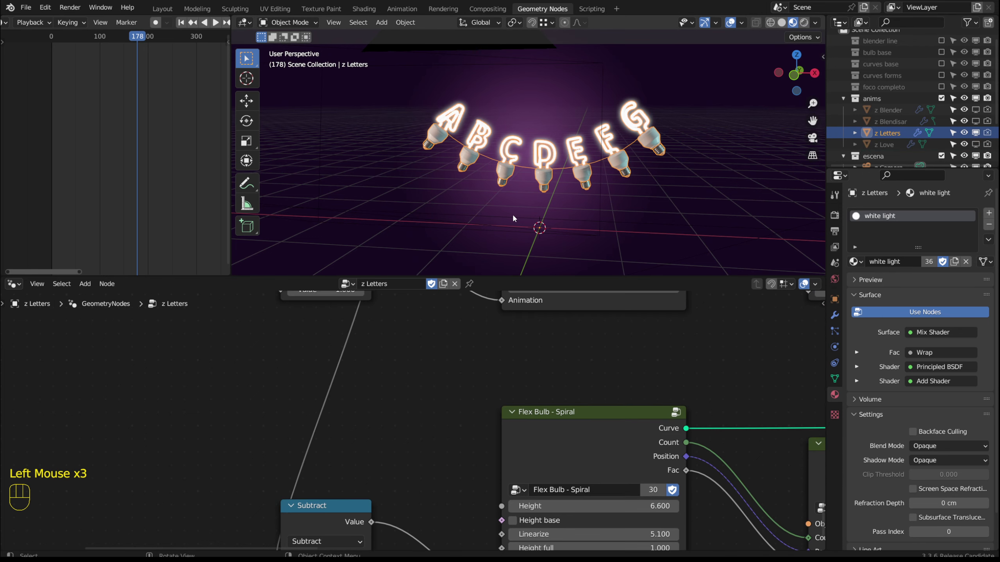